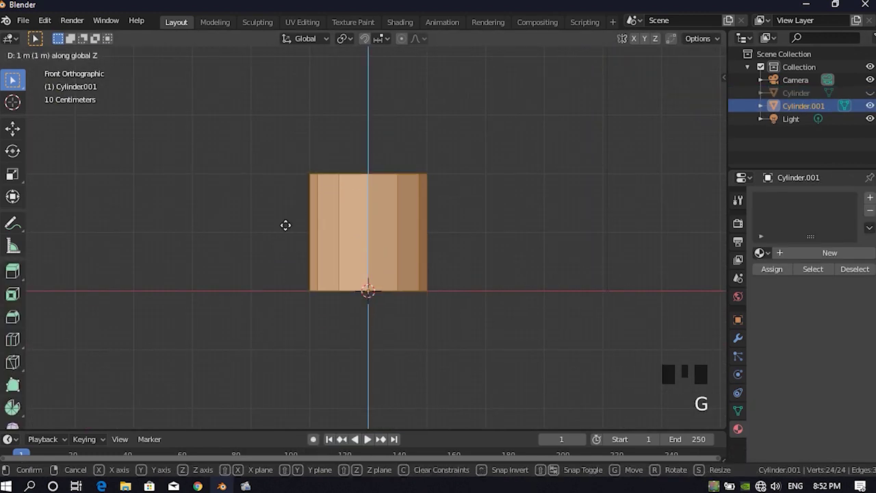
Slim the stretched Cylinder.001 into a thin axe handle
scroll(up, 3)
key(s)
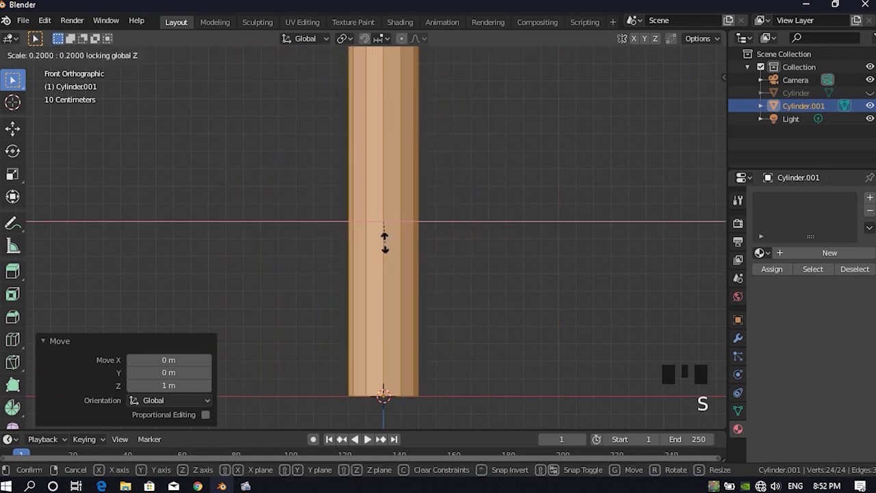
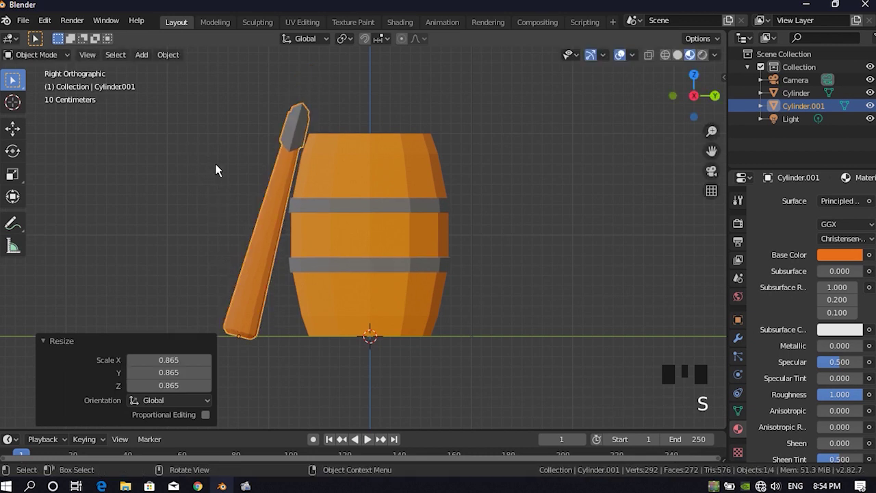
Add a Plane from the camera view and scale it up into a wide floor under the barrel
key(r)
key(KP_0)
drag(304, 353, 290, 317)
key(`)
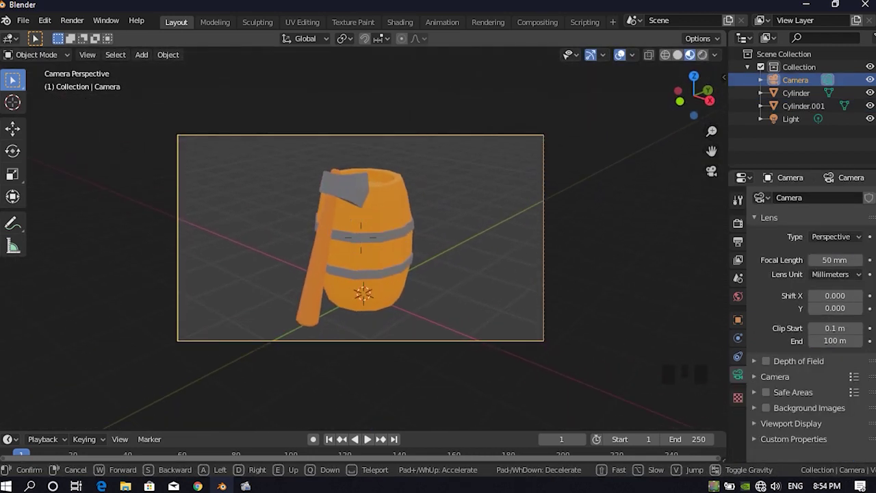
click(291, 225)
key(shift+a)
key(s)
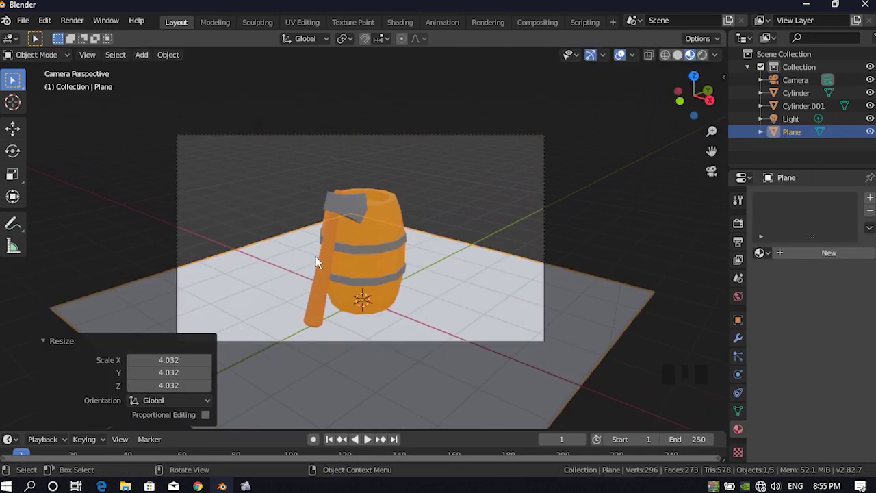
drag(315, 283, 682, 60)
click(683, 60)
Loop-cut the floor plane into parallel strips with 7 evenly spaced cuts
middle_click(410, 273)
key(ctrl+r)
click(341, 339)
key(Tab)
key(ctrl+r)
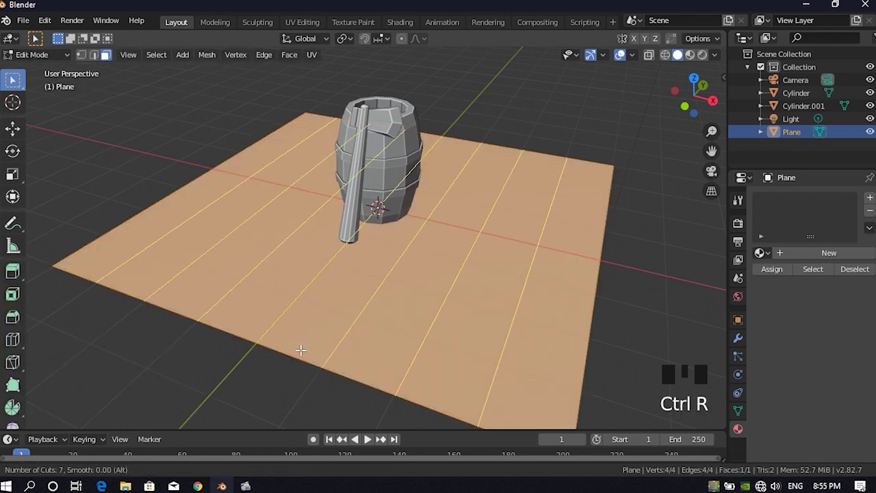
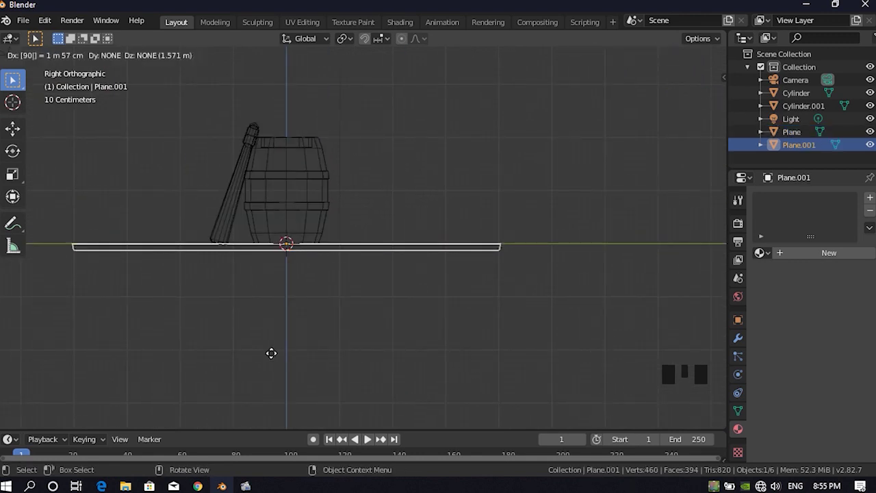
Rotate the copied floor 90° upright and move it to the floor's edge as a wall
key(g)
key(r)
key(g)
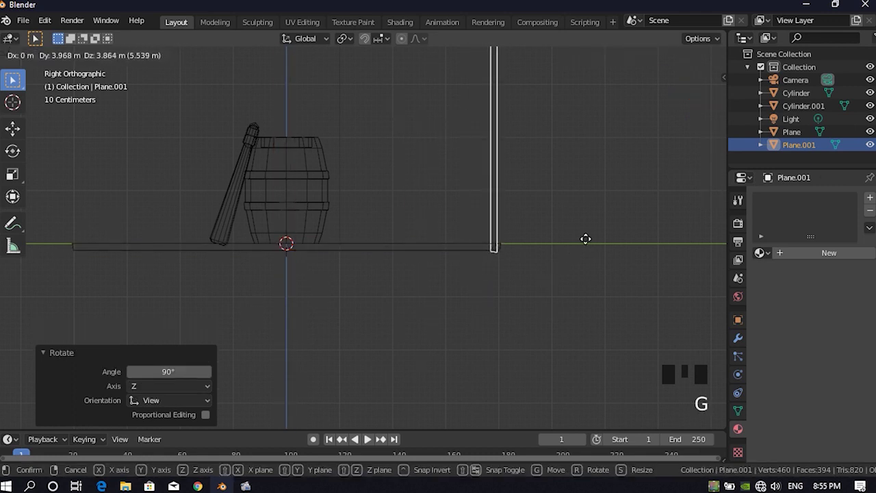
key(KP_7)
scroll(down, 3)
middle_click(435, 299)
scroll(up, 3)
Duplicate the wall, turn it a quarter turn and place it along the left floor edge
key(KP_0)
key(KP_7)
key(shift+d)
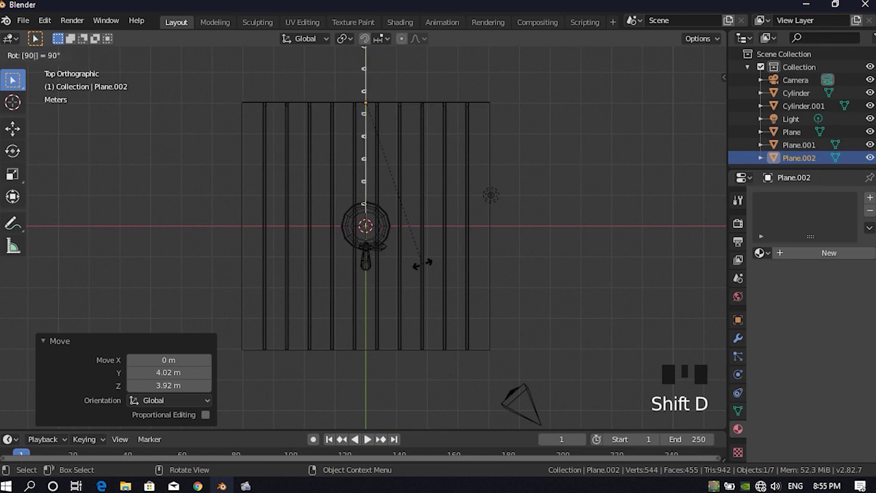
key(g)
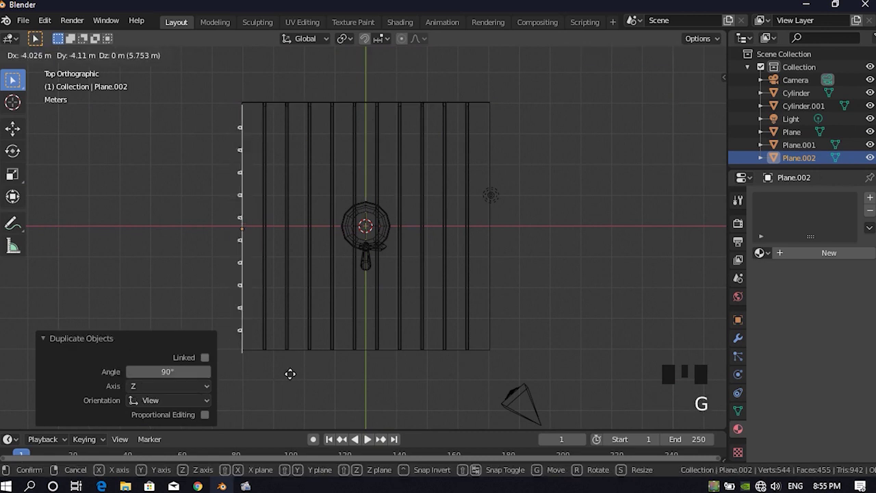
double_click(302, 103)
click(300, 108)
key(r)
click(169, 169)
key(Right)
Show the wooden room through the camera with rendered Cycles shading and a wood floor material
key(KP_0)
key(shift+z)
scroll(up, 3)
click(733, 116)
drag(734, 208, 734, 208)
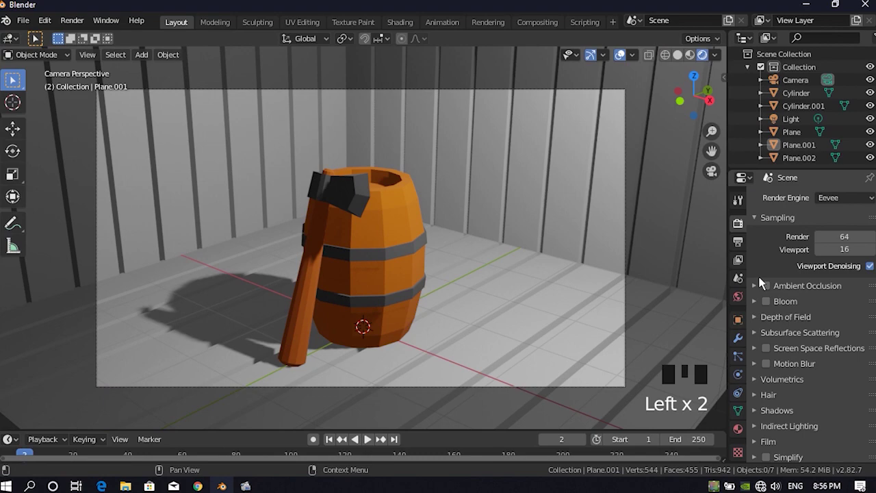
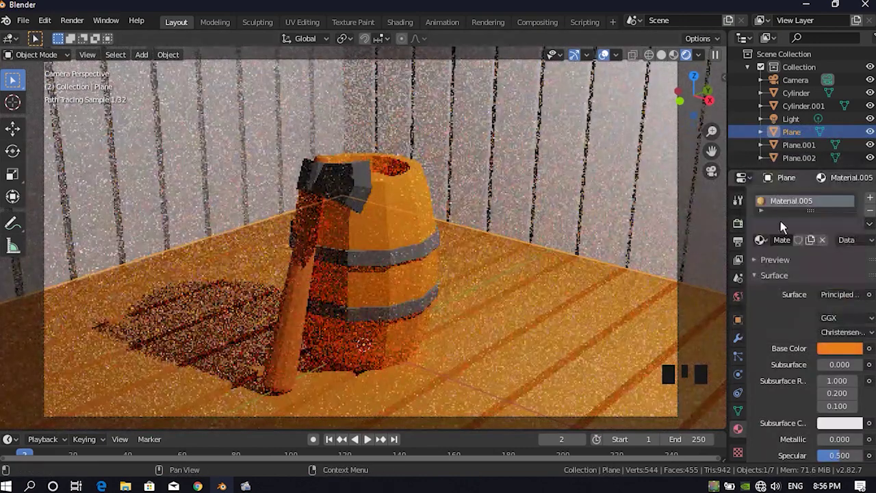
Drag the floor's orange Material.005 onto the walls
scroll(down, 3)
click(838, 439)
scroll(up, 3)
drag(657, 206, 755, 258)
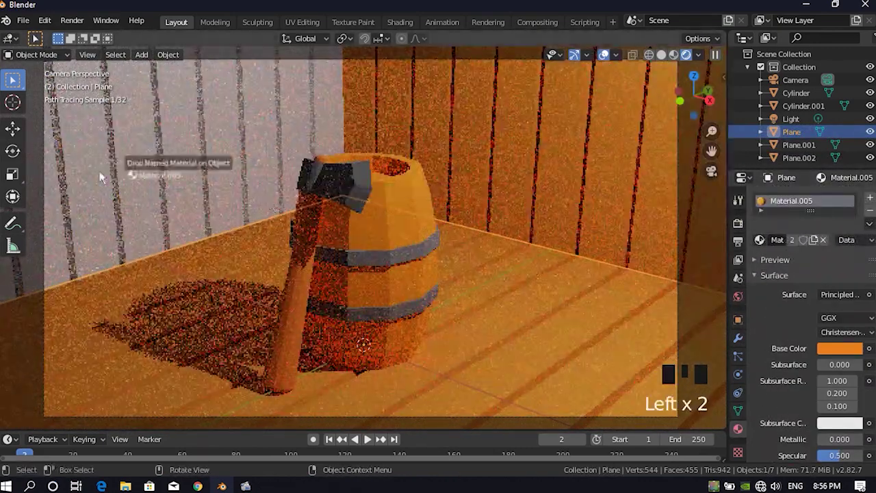
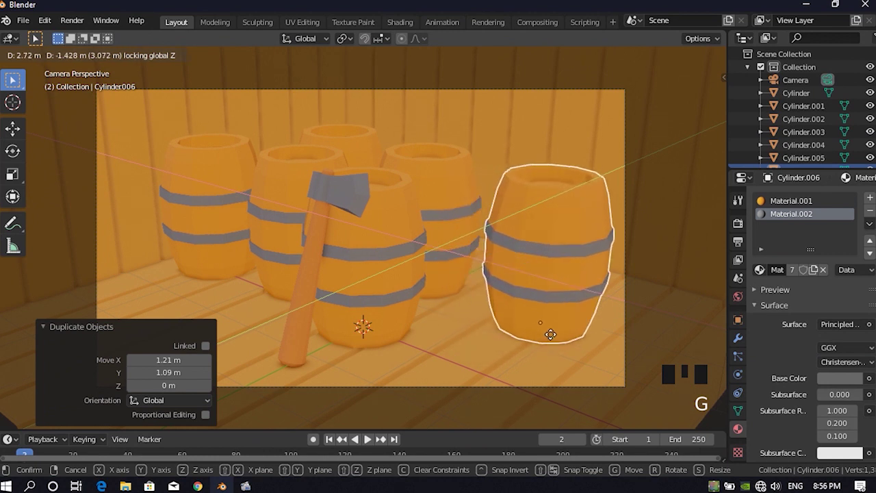
Duplicate the barrel for another copy at the front of the room
key(shift+d)
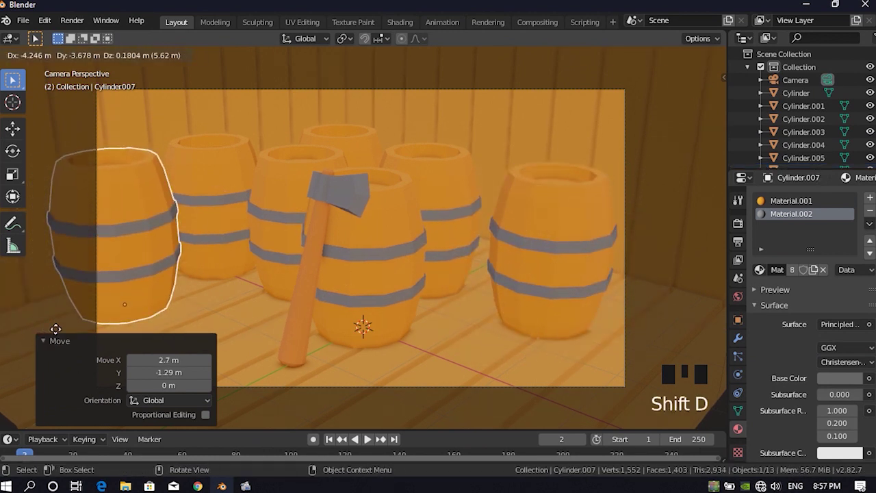